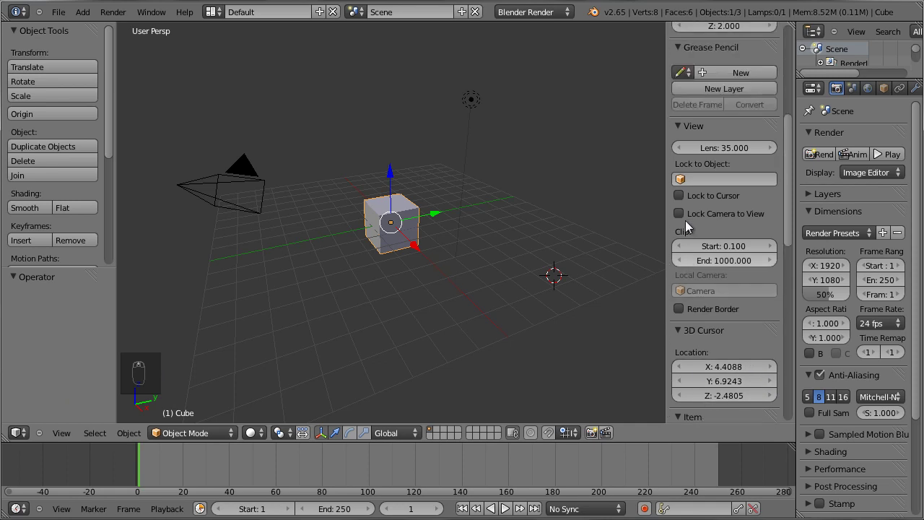
Enable Render Border in the View panel and begin marking a border region with Ctrl+B
{"action": "left_click_drag", "start_coordinate": [683, 136], "coordinate": [683, 261]}
{"action": "left_click_drag", "start_coordinate": [684, 261], "coordinate": [683, 315]}
{"action": "left_click_drag", "start_coordinate": [683, 316], "coordinate": [701, 307]}
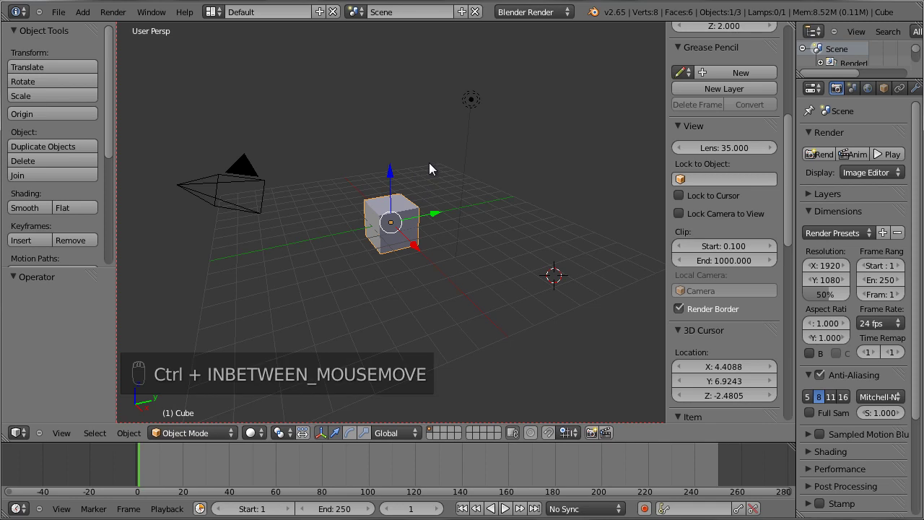
{"action": "key", "text": "ctrl+n"}
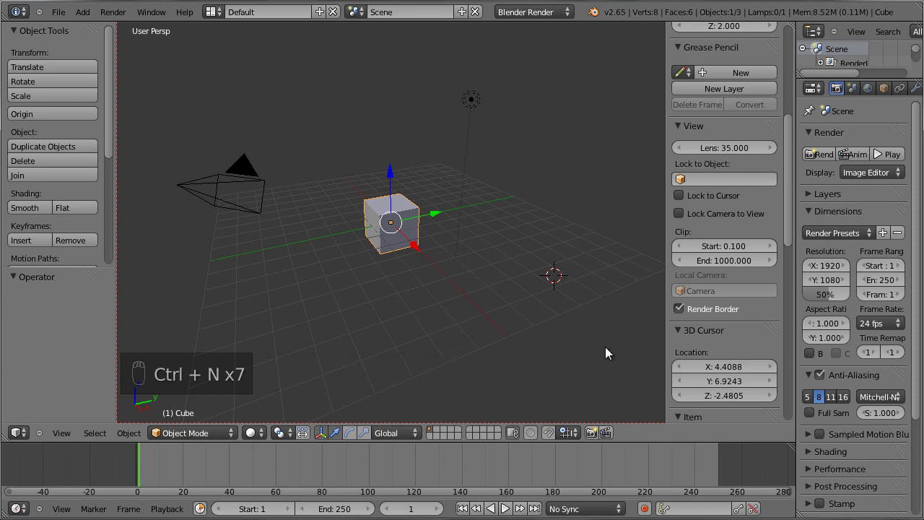
{"action": "key", "text": "ctrl+b"}
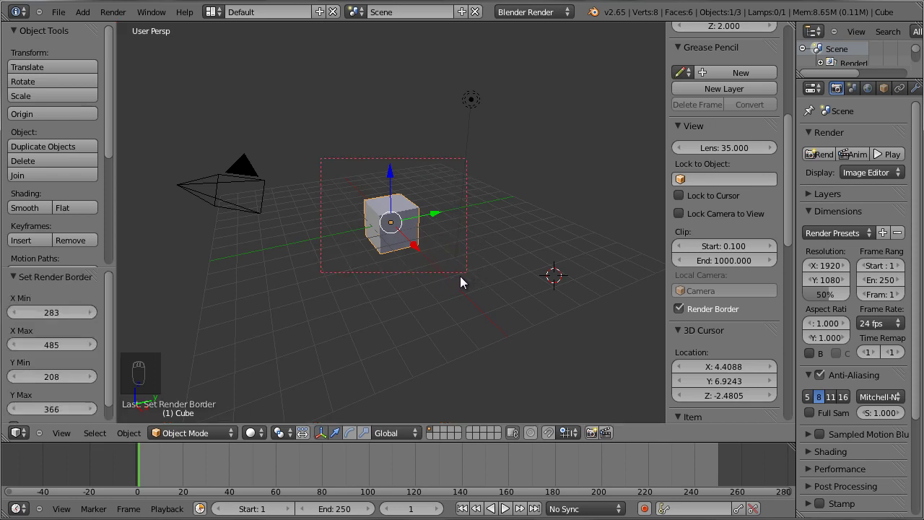
Frame the border rectangle around the cube and preview it with Cycles rendered shading
{"action": "left_click_drag", "start_coordinate": [564, 20], "coordinate": [290, 413]}
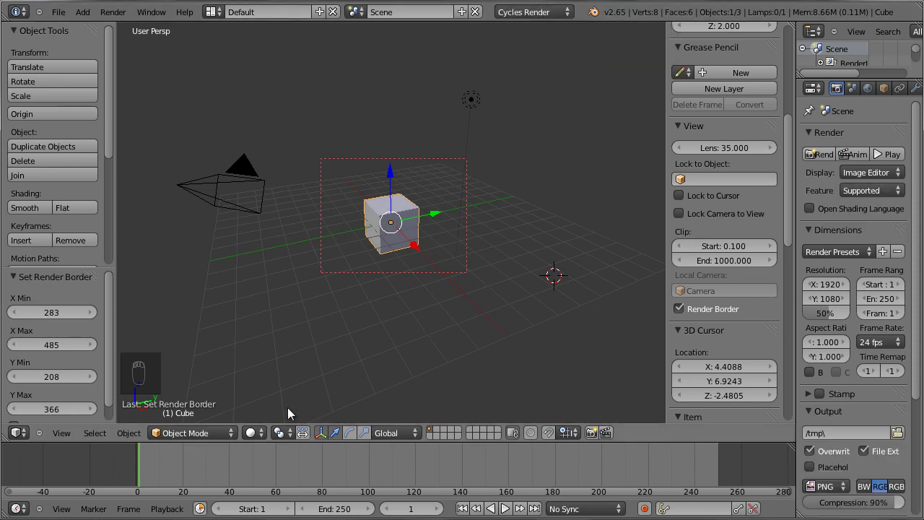
{"action": "left_click_drag", "start_coordinate": [265, 436], "coordinate": [332, 332]}
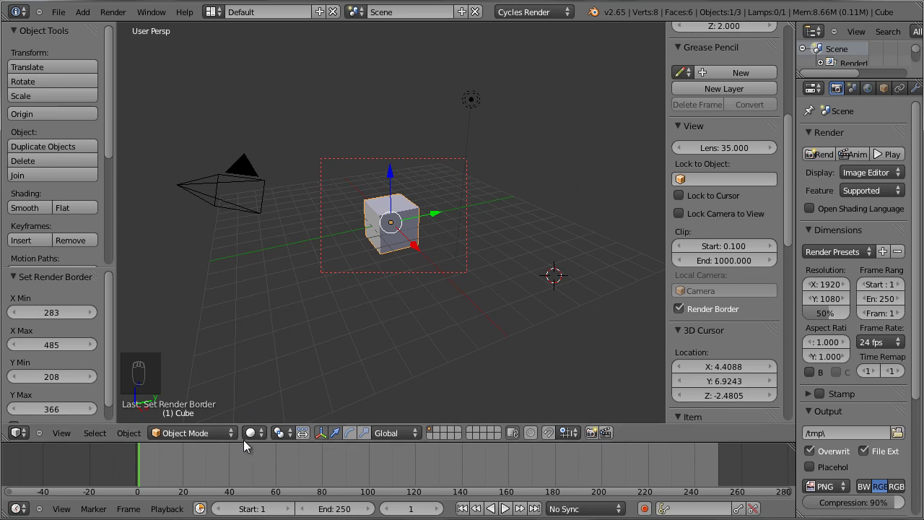
{"action": "left_click_drag", "start_coordinate": [262, 432], "coordinate": [309, 349]}
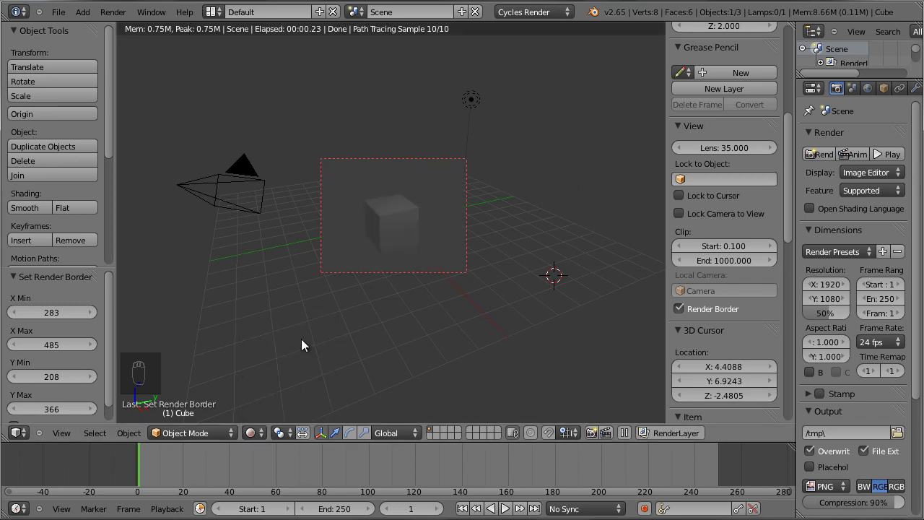
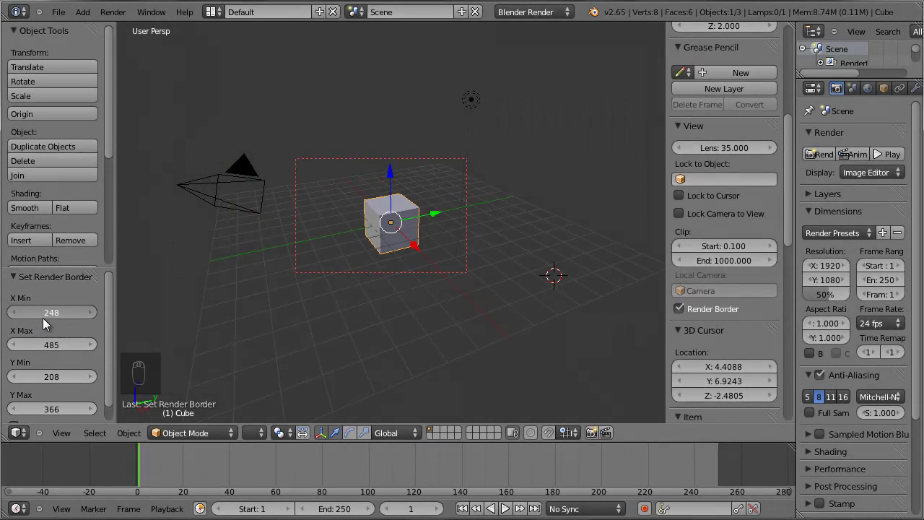
Set the border to X 261–520, Y 193–378 and limit it to Camera Only
{"action": "left_click_drag", "start_coordinate": [62, 350], "coordinate": [44, 382]}
{"action": "left_click_drag", "start_coordinate": [50, 382], "coordinate": [64, 416]}
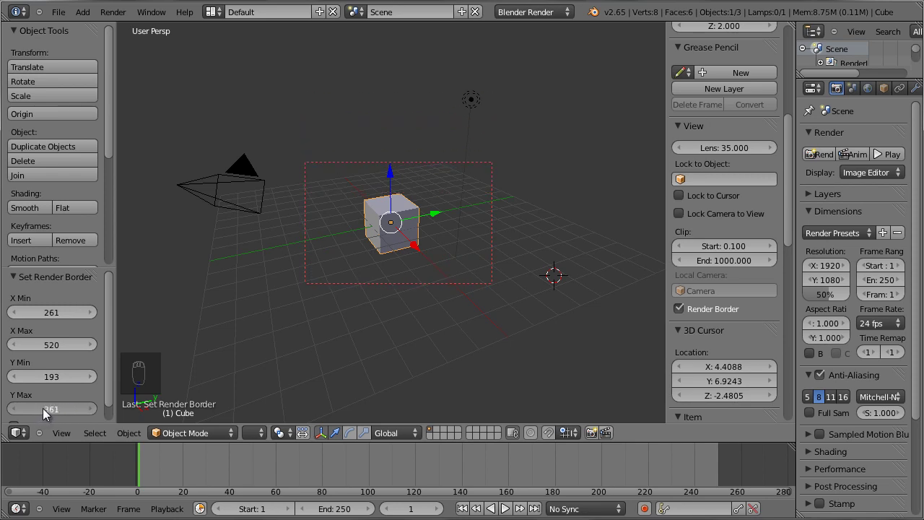
{"action": "left_click", "coordinate": [48, 413]}
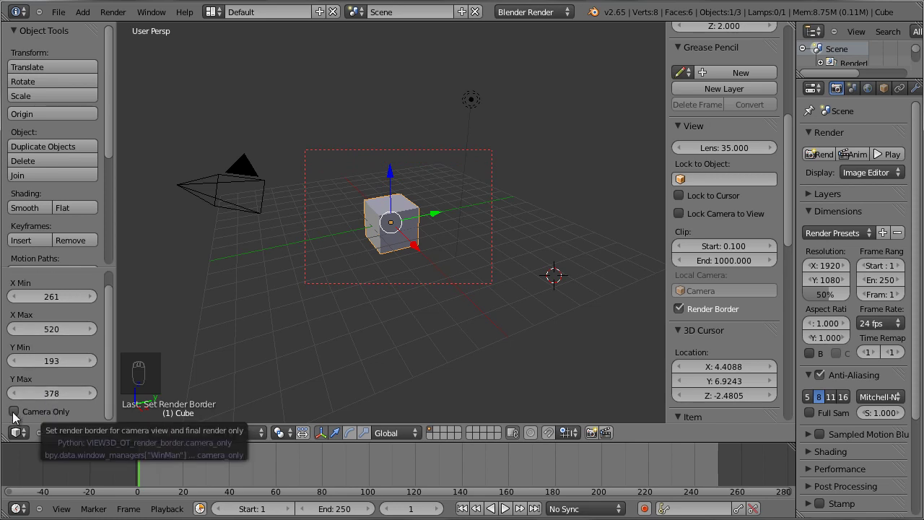
{"action": "left_click", "coordinate": [238, 422]}
Preview briefly in Cycles, then return the engine to Blender Render
{"action": "left_click", "coordinate": [263, 437]}
{"action": "left_click", "coordinate": [724, 82]}
{"action": "left_click_drag", "start_coordinate": [582, 21], "coordinate": [60, 414]}
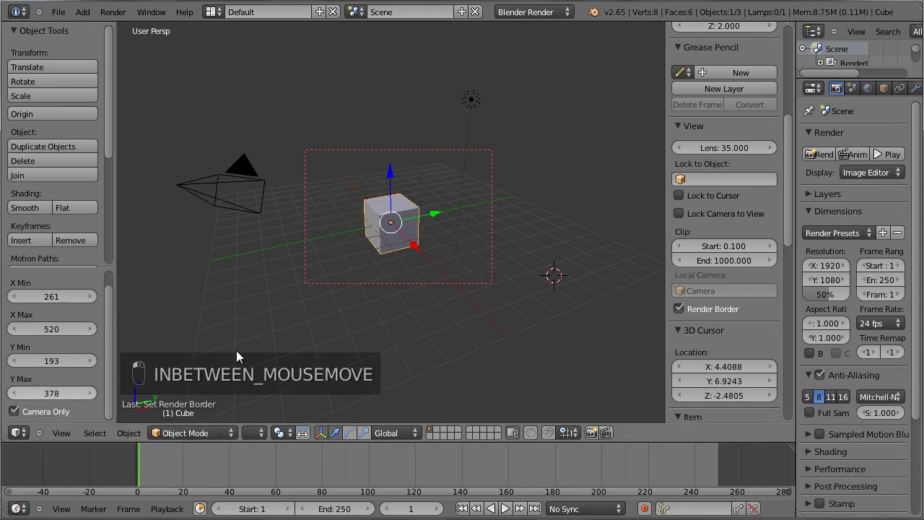
{"action": "left_click", "coordinate": [335, 351]}
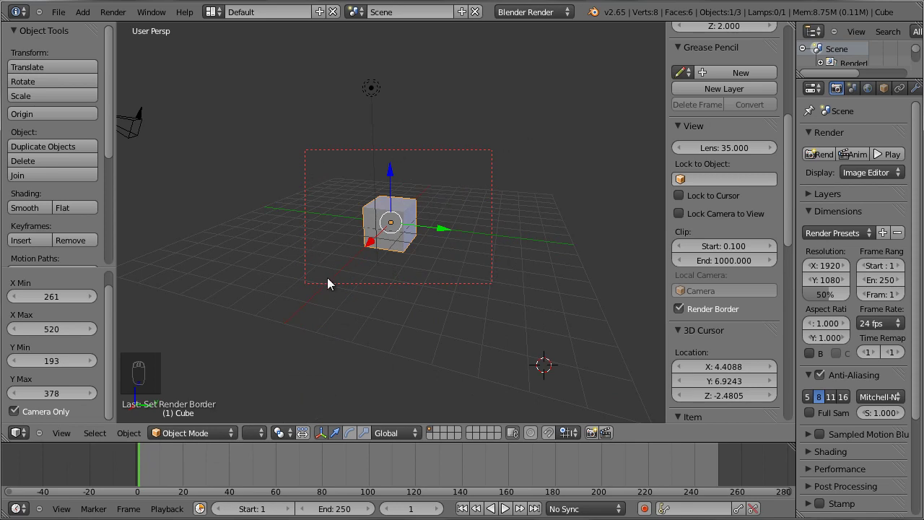
Redraw the render border inside the camera frame (X 283–478, Y 194–335) from camera view
{"action": "key", "text": "KP_0"}
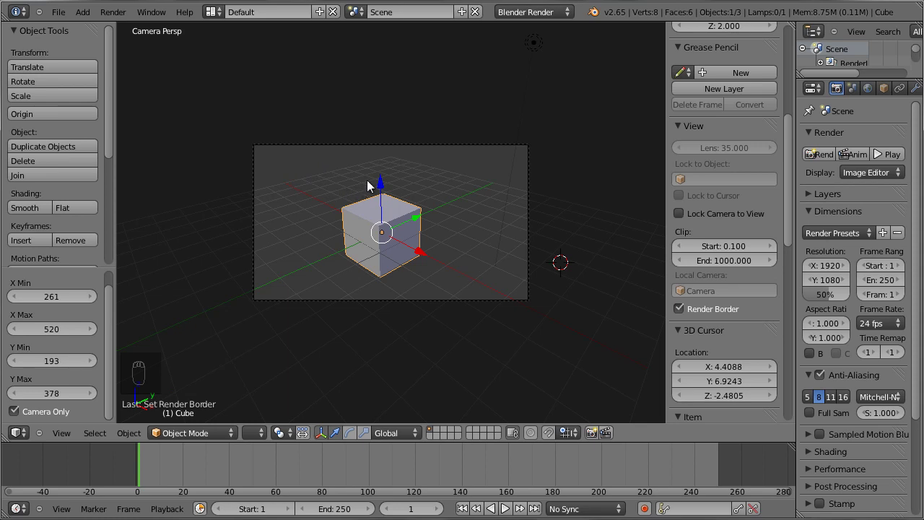
{"action": "key", "text": "ctrl+n"}
{"action": "key", "text": "ctrl+b"}
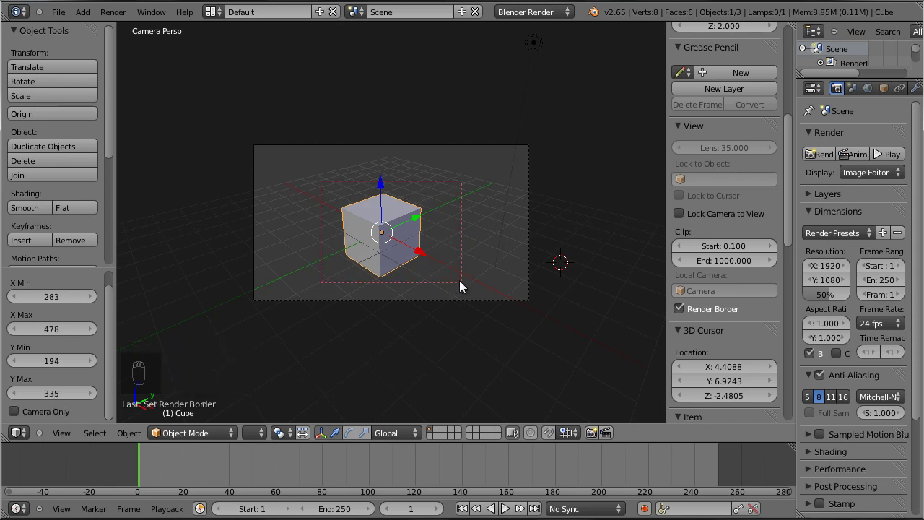
{"action": "left_click_drag", "start_coordinate": [552, 20], "coordinate": [505, 286]}
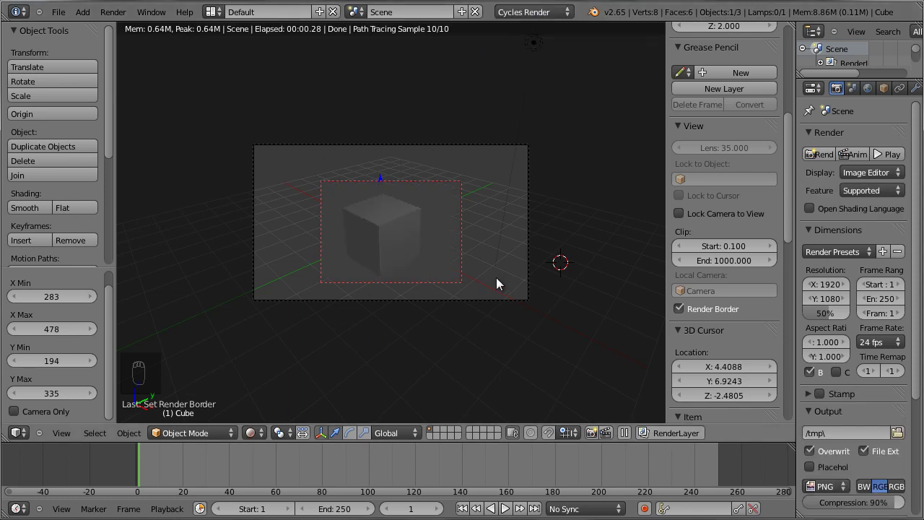
Show the Cycles rendered preview, switch Render Border off and orbit out of the camera
{"action": "key", "text": "KP_0"}
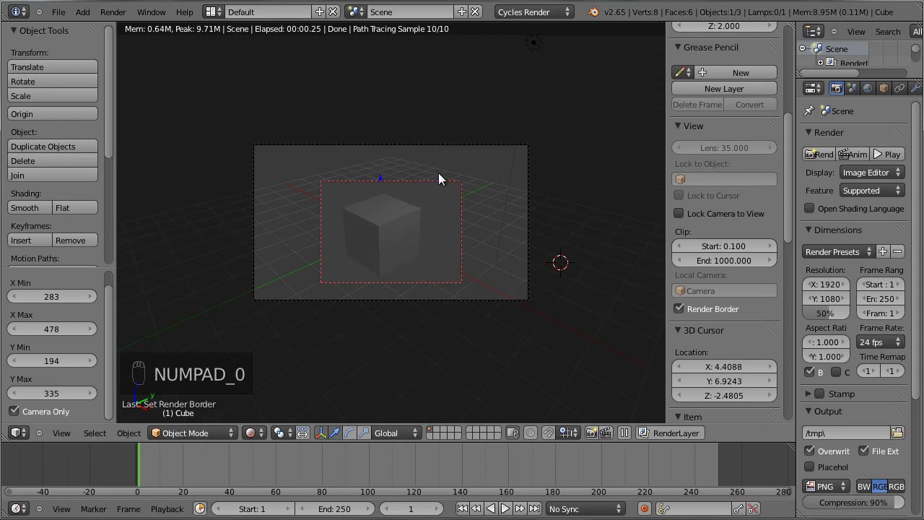
{"action": "left_click_drag", "start_coordinate": [359, 266], "coordinate": [416, 275]}
{"action": "key", "text": "KP_0"}
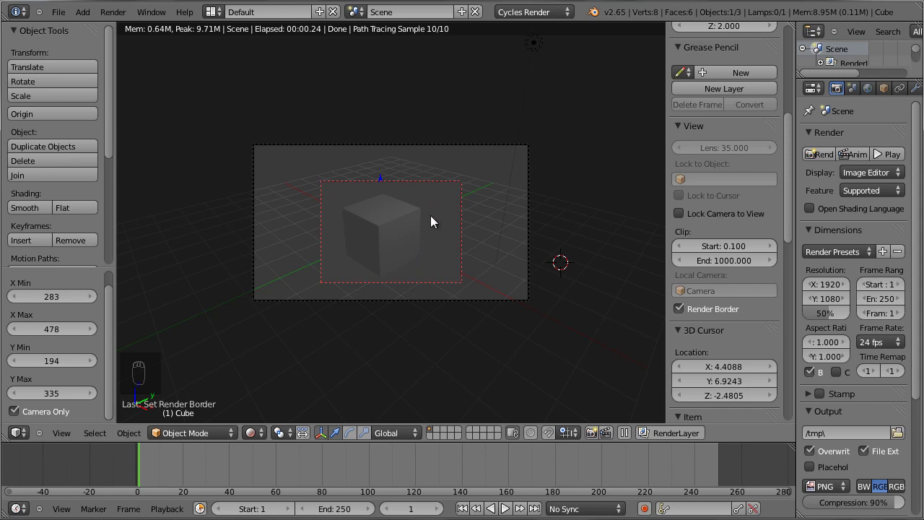
{"action": "left_click_drag", "start_coordinate": [686, 318], "coordinate": [414, 293]}
Re-enable Render Border with Camera Only off so the free-view Cycles preview stays inside the border
{"action": "left_click_drag", "start_coordinate": [414, 293], "coordinate": [360, 195]}
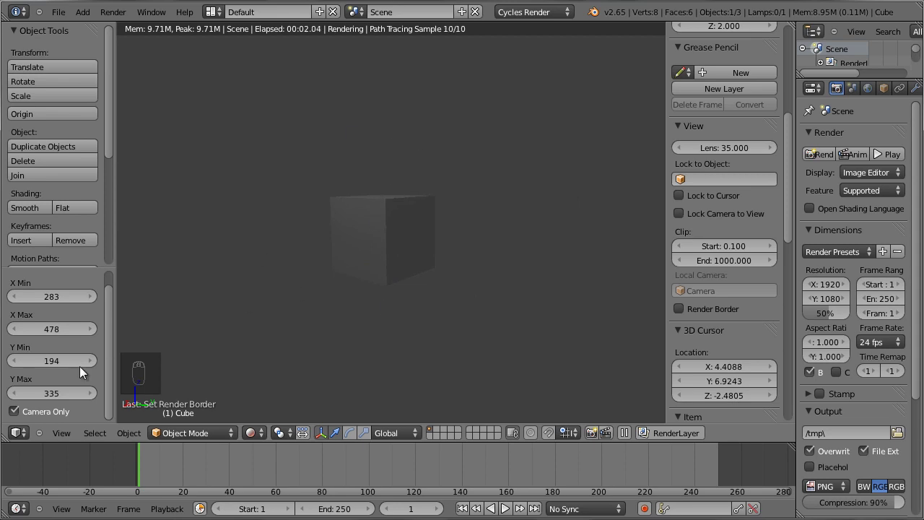
{"action": "left_click_drag", "start_coordinate": [684, 313], "coordinate": [514, 312]}
{"action": "left_click_drag", "start_coordinate": [514, 312], "coordinate": [339, 230]}
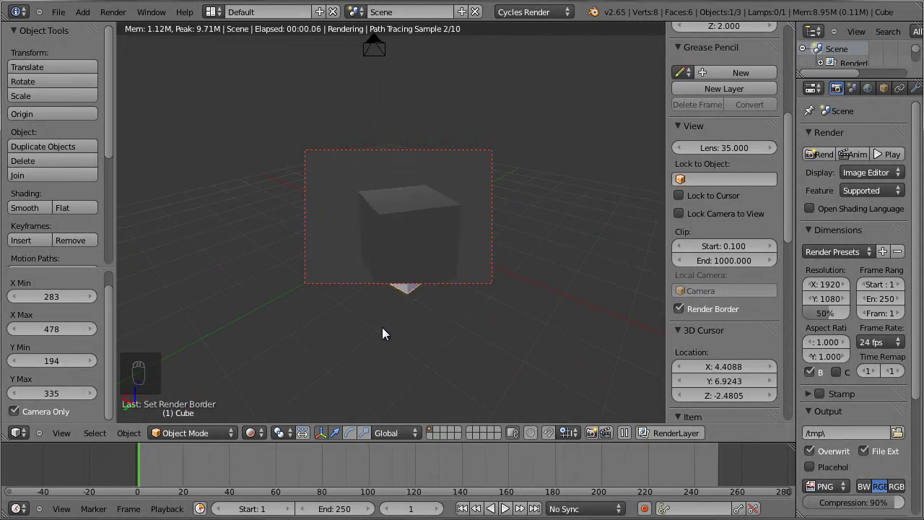
{"action": "left_click_drag", "start_coordinate": [20, 414], "coordinate": [16, 414]}
{"action": "middle_click", "coordinate": [16, 413]}
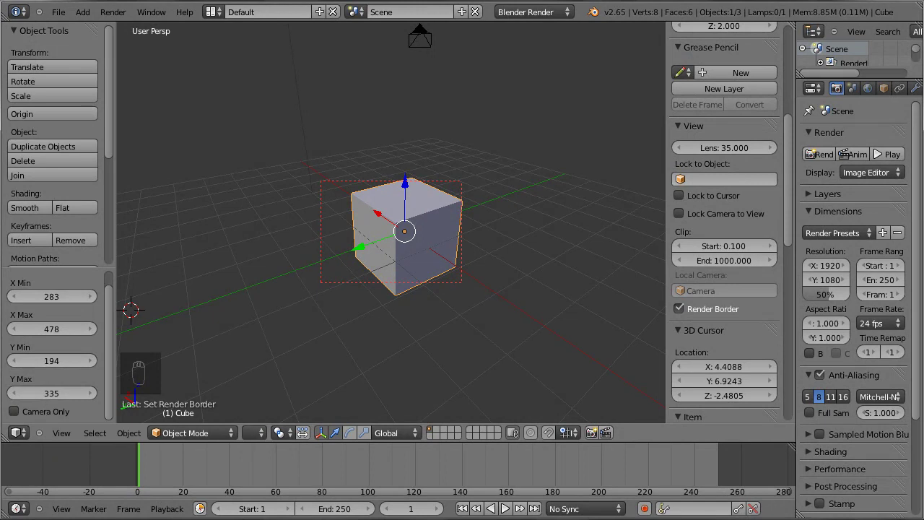
{"action": "left_click_drag", "start_coordinate": [570, 21], "coordinate": [569, 64]}
{"action": "middle_click", "coordinate": [491, 288]}
{"action": "middle_click", "coordinate": [369, 243]}
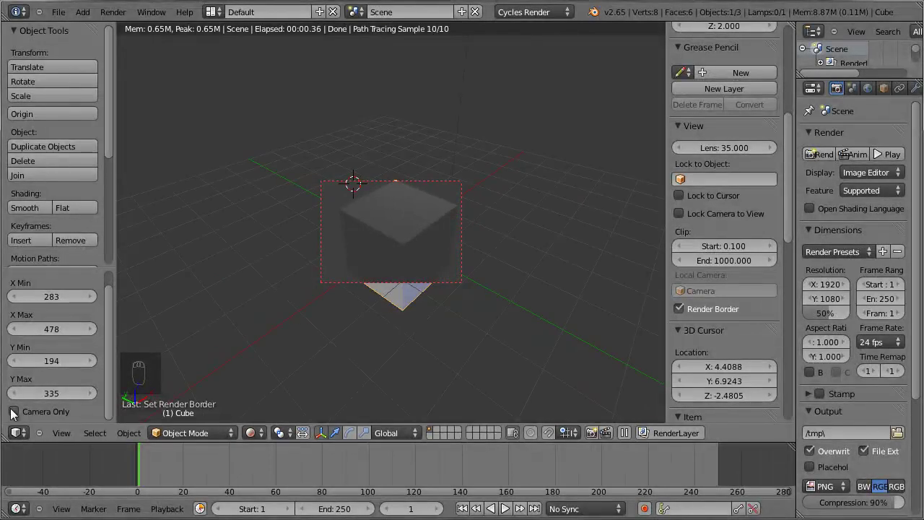
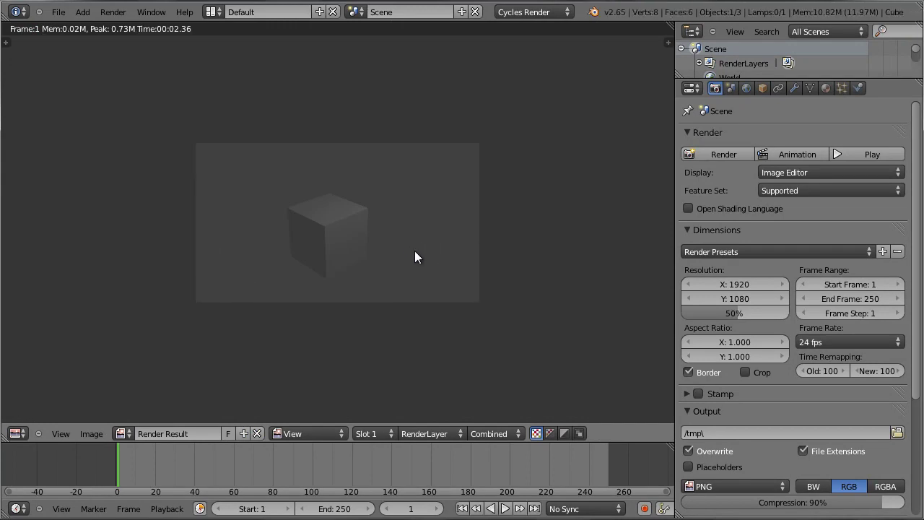
Produce the border-restricted F12 render, then return to the 3D viewport
{"action": "key", "text": "F12"}
{"action": "key", "text": "Escape"}
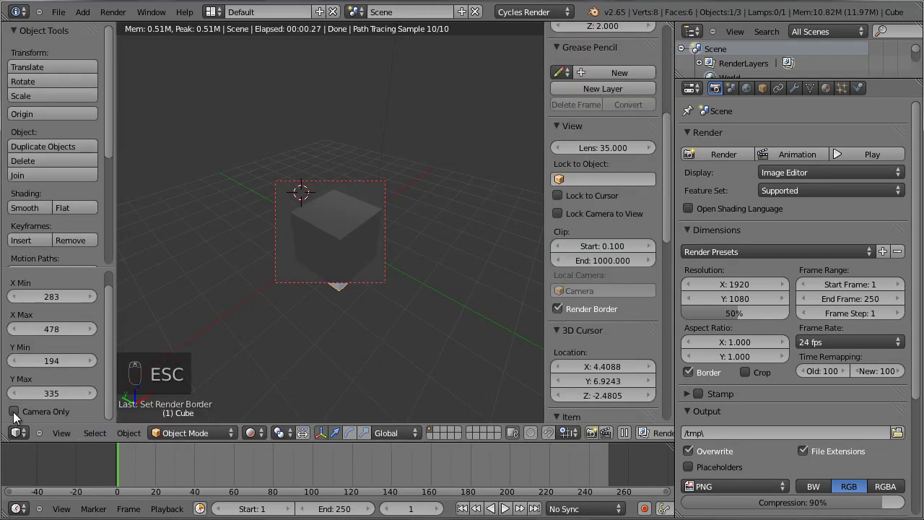
Draw a new camera-view render border (X 216–372, Y 208–341) with Border on
{"action": "left_click_drag", "start_coordinate": [560, 26], "coordinate": [299, 446]}
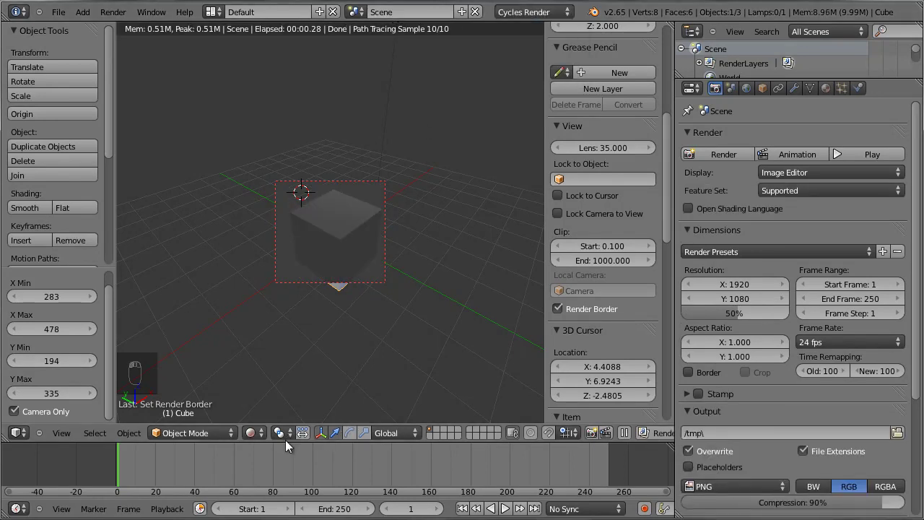
{"action": "key", "text": "KP_0"}
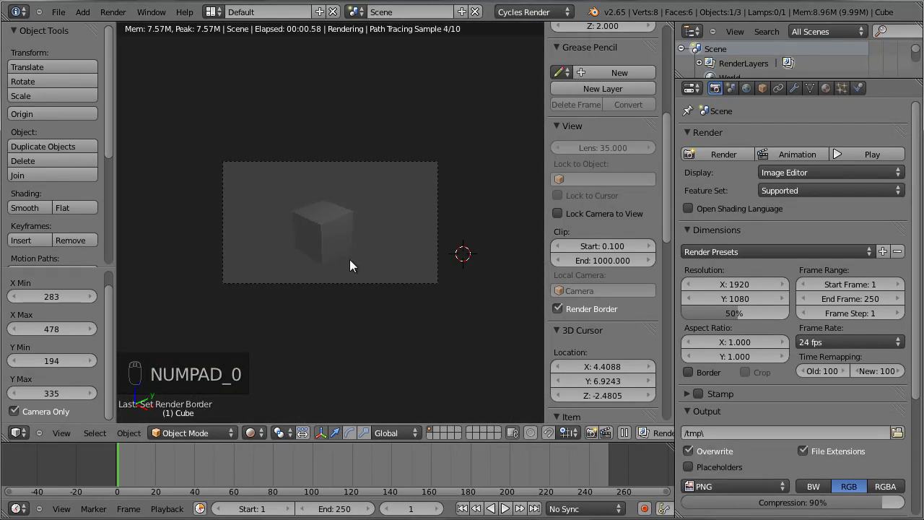
{"action": "key", "text": "ctrl+b"}
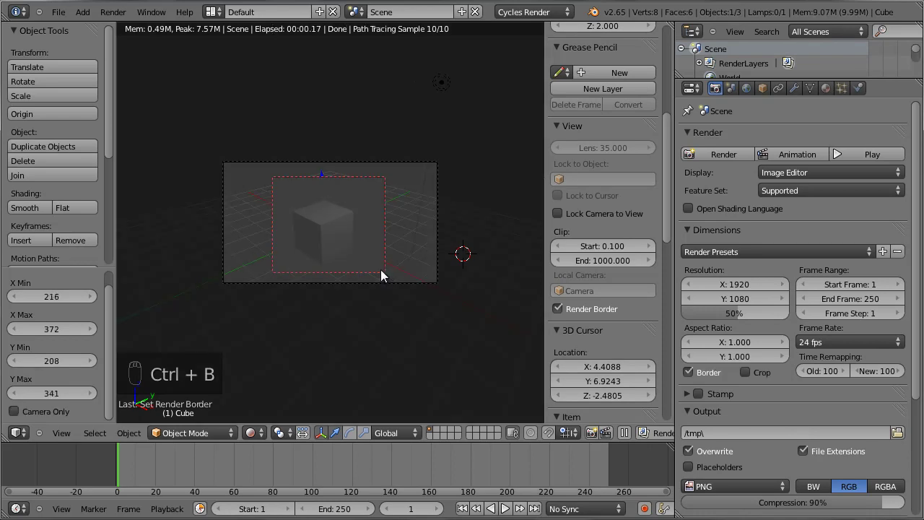
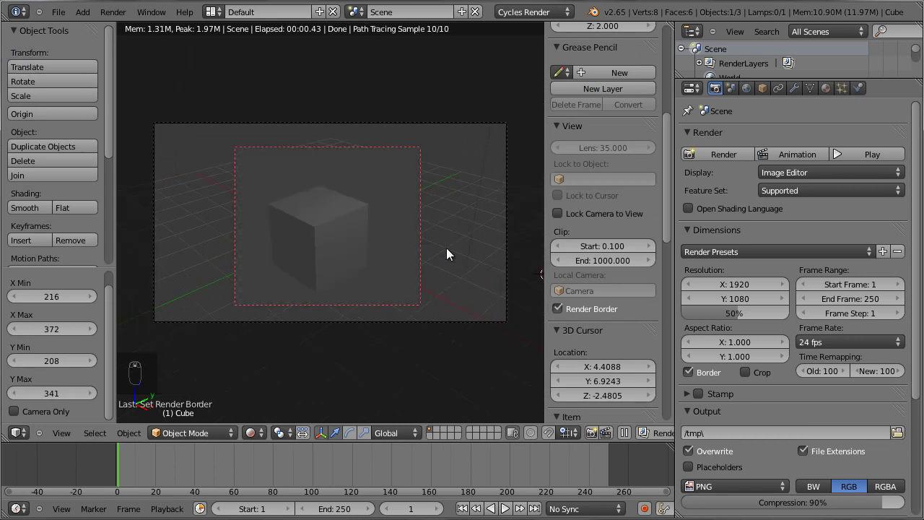
Zoom in on the camera frame and enlarge the Outliner listing Camera, Cube and Lamp
{"action": "key", "text": "m"}
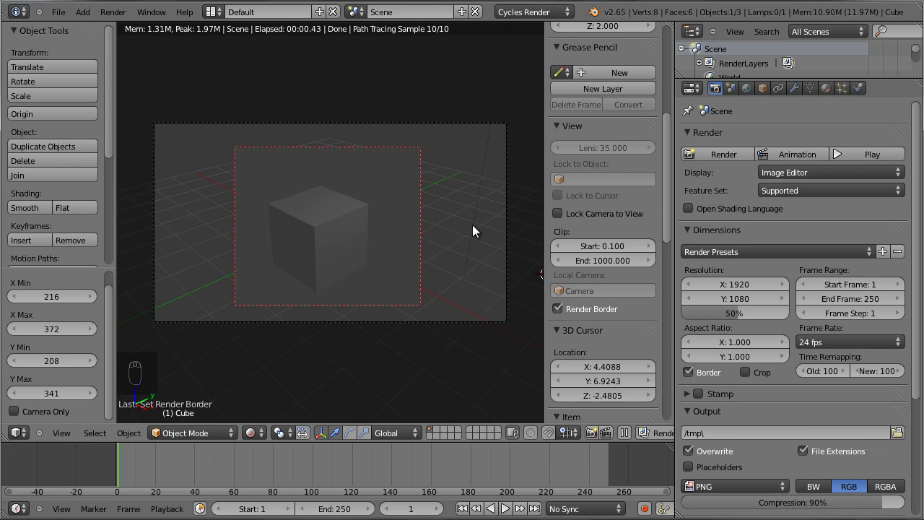
{"action": "key", "text": "m"}
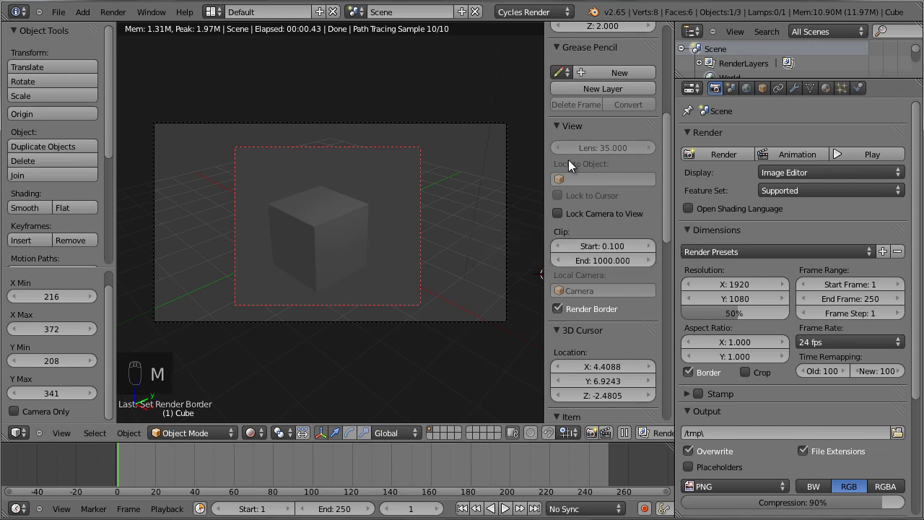
{"action": "key", "text": "n"}
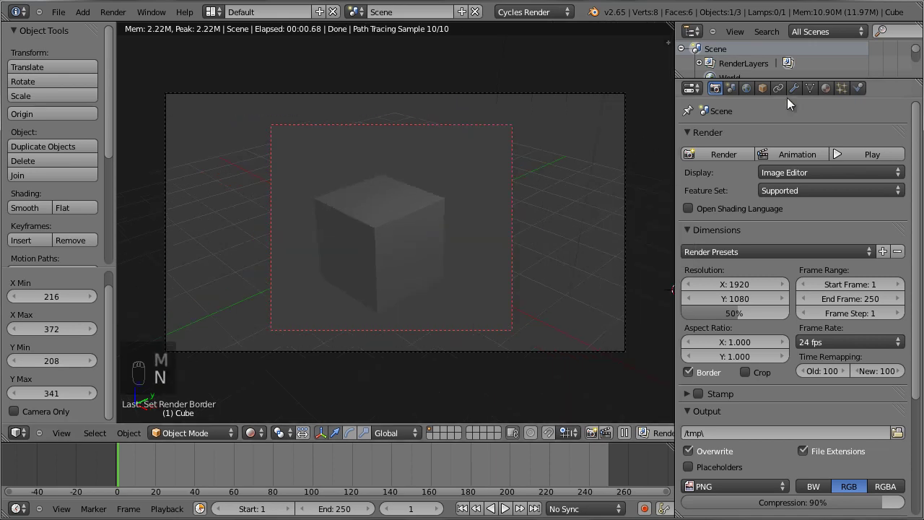
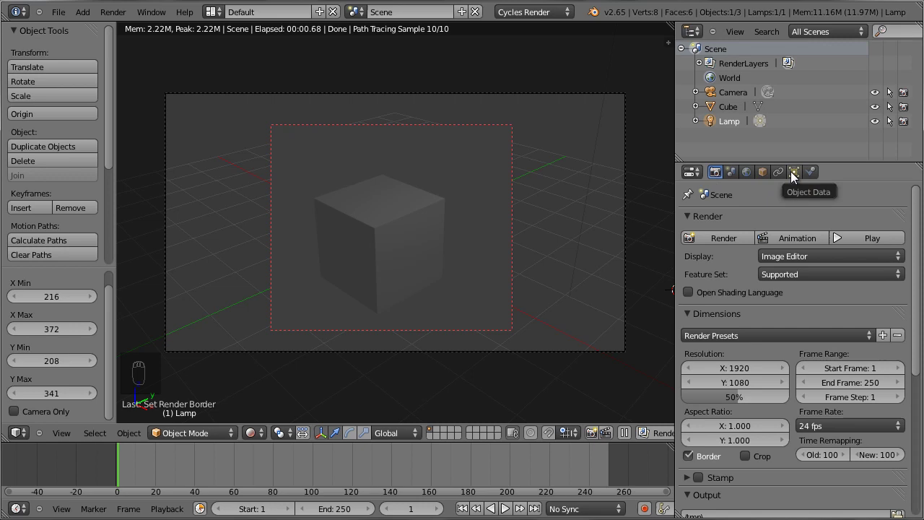
Change the lamp type from Point to Sun with size about 0.02
{"action": "left_click_drag", "start_coordinate": [792, 180], "coordinate": [848, 346]}
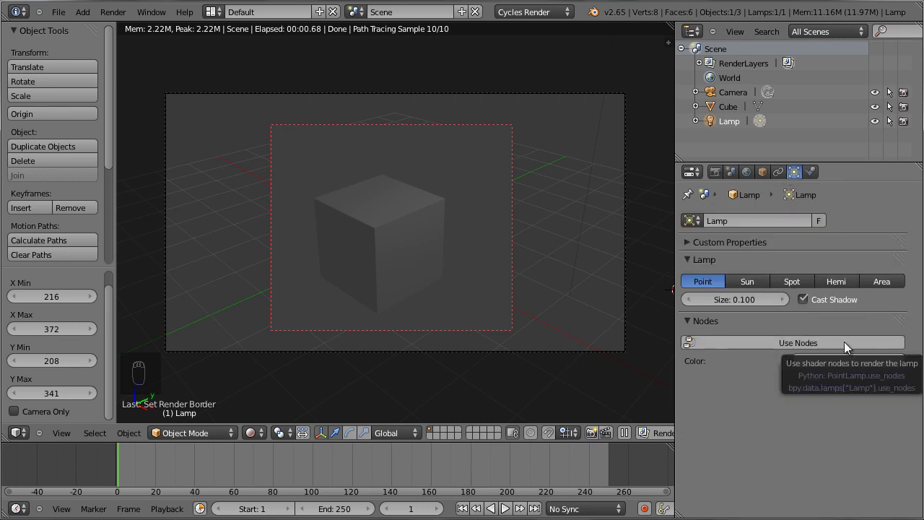
{"action": "left_click_drag", "start_coordinate": [848, 350], "coordinate": [806, 394]}
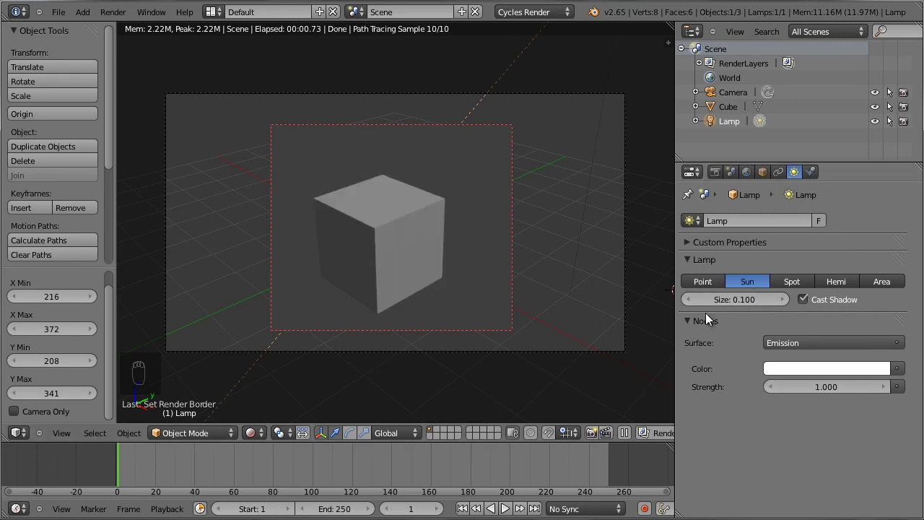
{"action": "left_click_drag", "start_coordinate": [750, 303], "coordinate": [707, 312]}
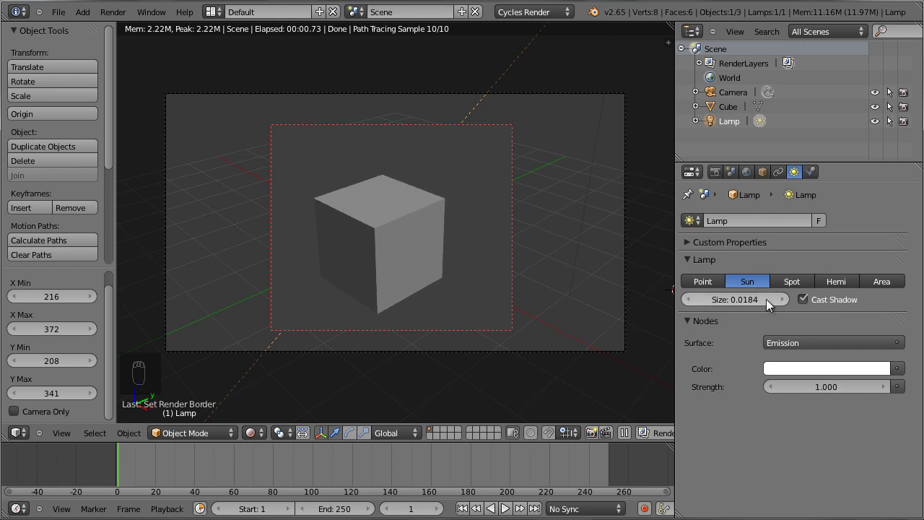
{"action": "left_click_drag", "start_coordinate": [785, 303], "coordinate": [742, 306]}
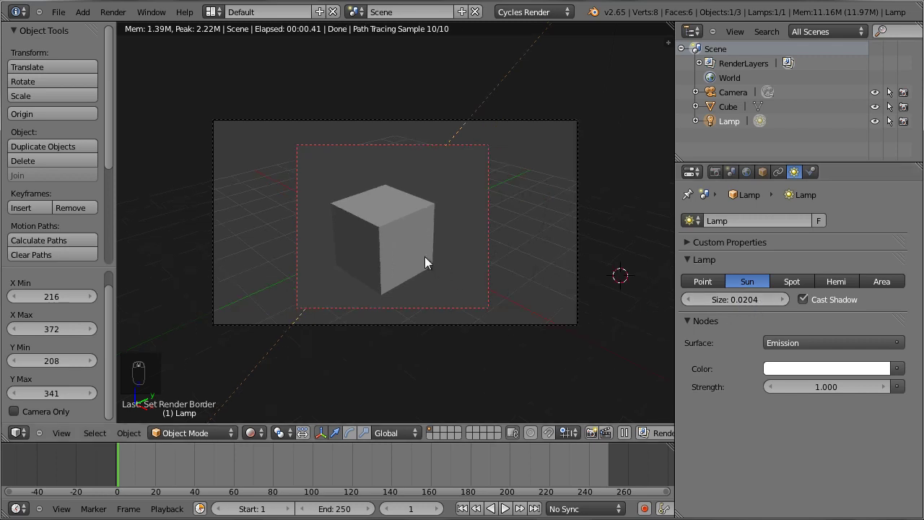
Give the cube a new Diffuse BSDF material with a tan colour
{"action": "left_click_drag", "start_coordinate": [427, 262], "coordinate": [827, 181]}
{"action": "left_click", "coordinate": [827, 180]}
{"action": "left_click_drag", "start_coordinate": [827, 181], "coordinate": [840, 313]}
{"action": "left_click_drag", "start_coordinate": [846, 316], "coordinate": [824, 208]}
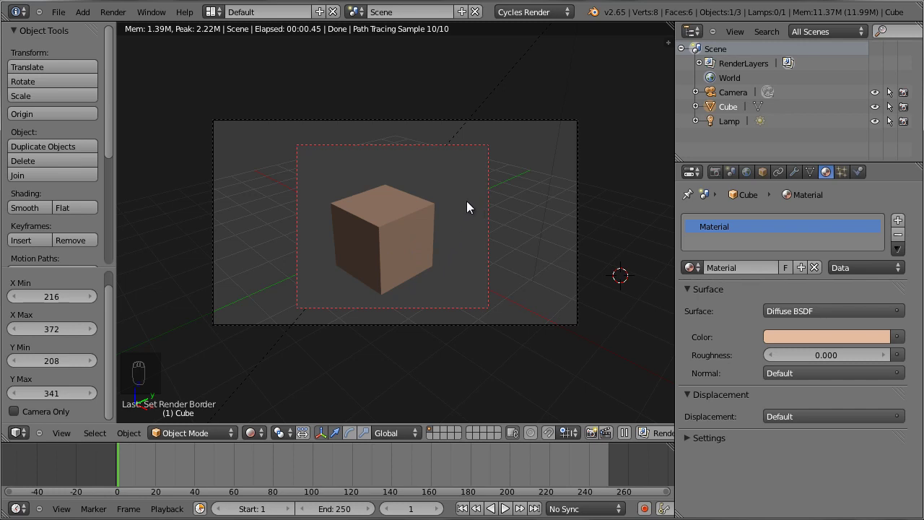
Add a mesh plane beneath the cube and adjust the view to see it
{"action": "key", "text": "shift+a"}
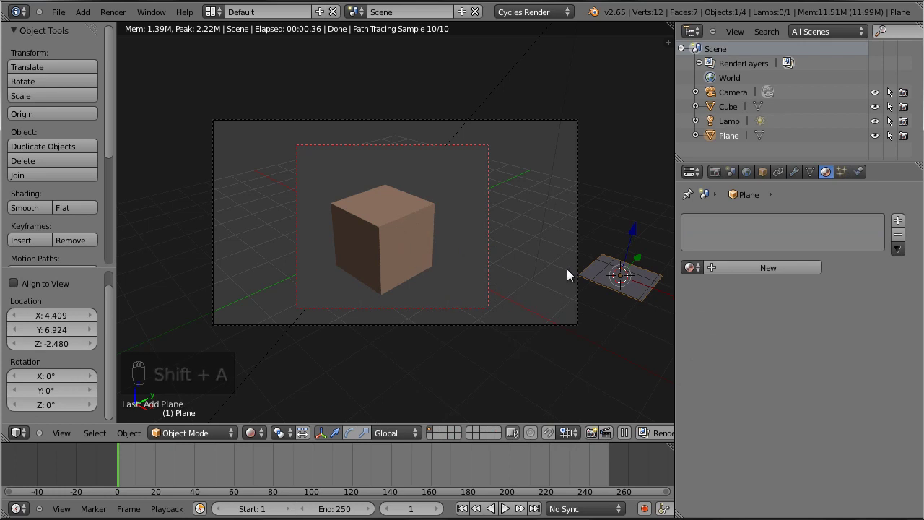
{"action": "key", "text": "shift+c"}
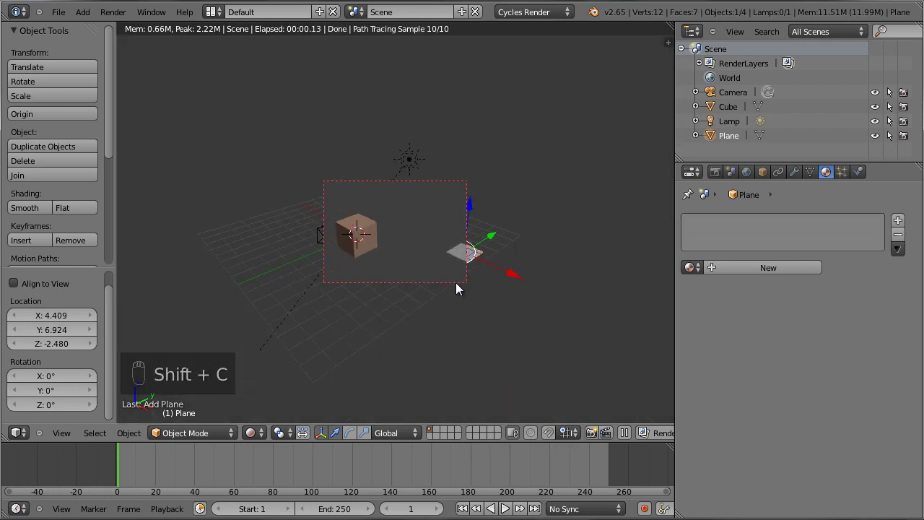
{"action": "key", "text": "shift+s"}
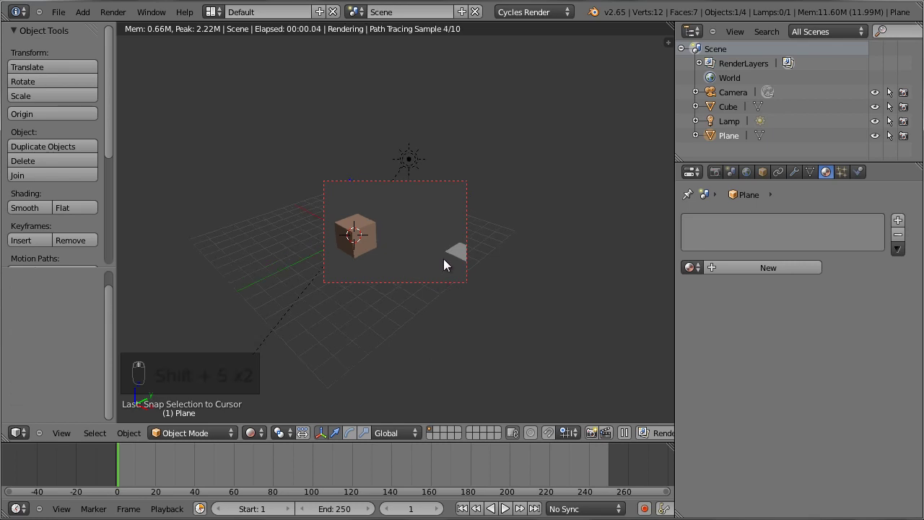
{"action": "left_click_drag", "start_coordinate": [472, 260], "coordinate": [449, 300]}
{"action": "key", "text": "shift+s"}
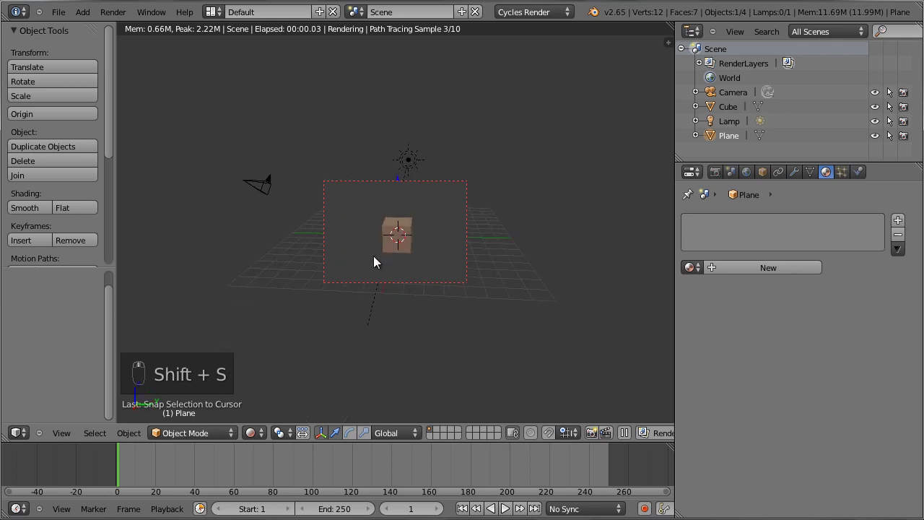
Centre the plane and scale it to about 5.679 as a broad ground
{"action": "key", "text": "s"}
{"action": "left_click", "coordinate": [461, 298]}
{"action": "left_click_drag", "start_coordinate": [452, 299], "coordinate": [452, 294]}
{"action": "left_click", "coordinate": [452, 292]}
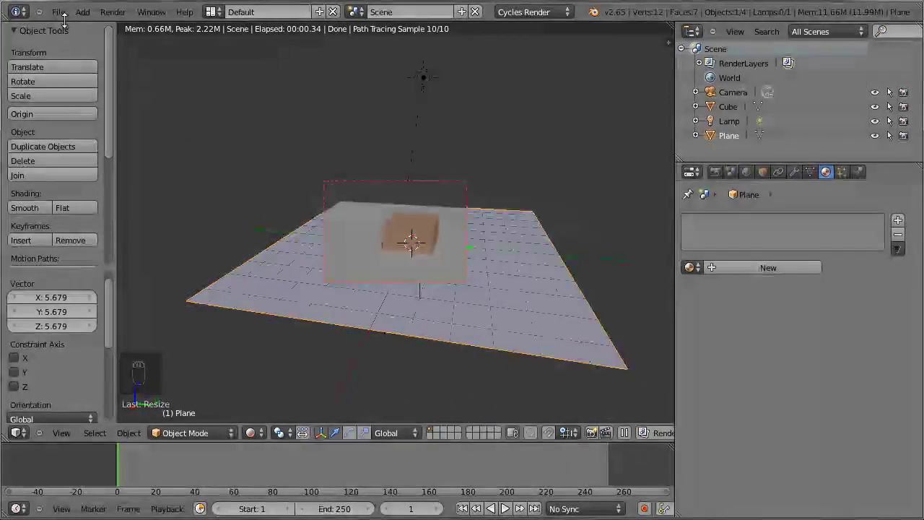
{"action": "left_click_drag", "start_coordinate": [68, 18], "coordinate": [180, 156]}
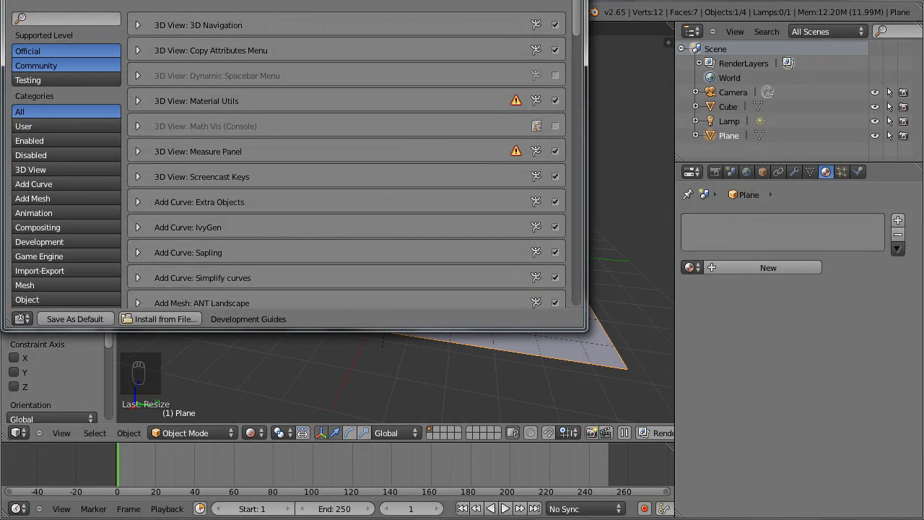
{"action": "type", "text": "ize"}
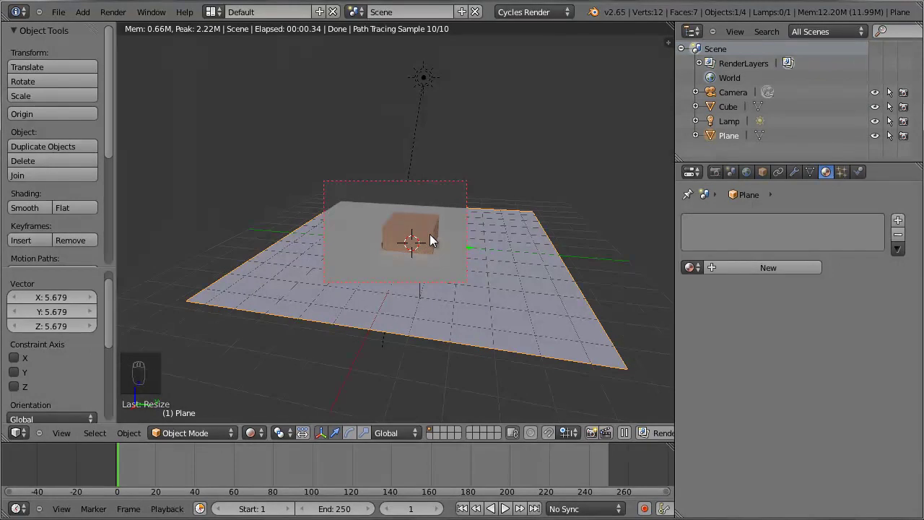
{"action": "left_click_drag", "start_coordinate": [435, 240], "coordinate": [269, 419]}
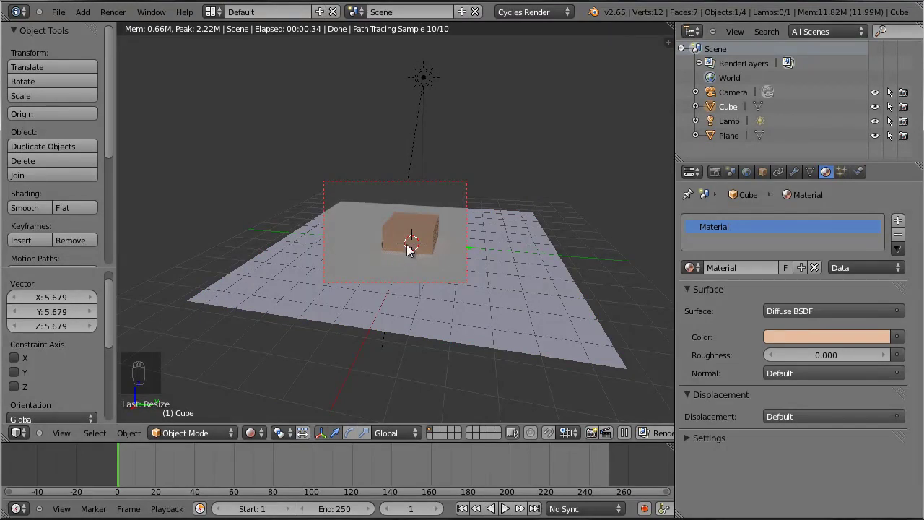
{"action": "left_click_drag", "start_coordinate": [433, 240], "coordinate": [375, 233]}
{"action": "left_click_drag", "start_coordinate": [69, 15], "coordinate": [182, 154]}
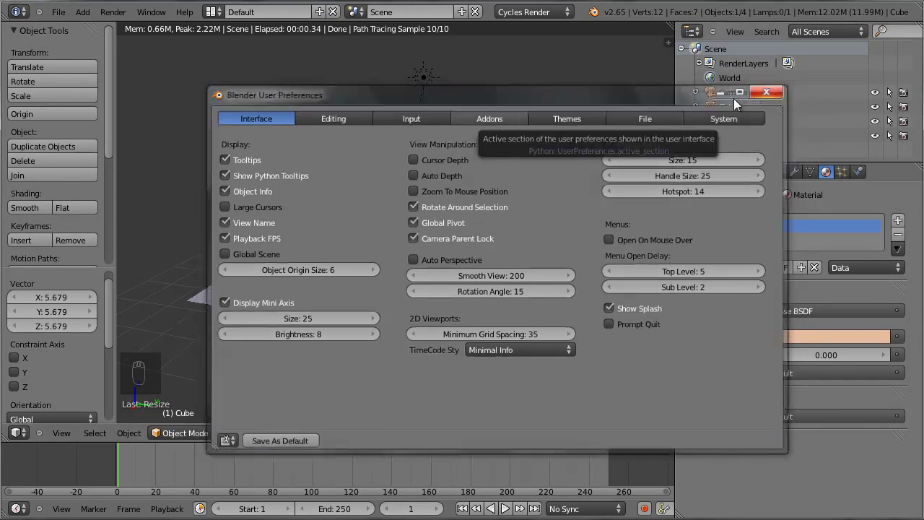
Select the cube and grab it to begin repositioning it in the scene
{"action": "left_click_drag", "start_coordinate": [517, 296], "coordinate": [345, 285]}
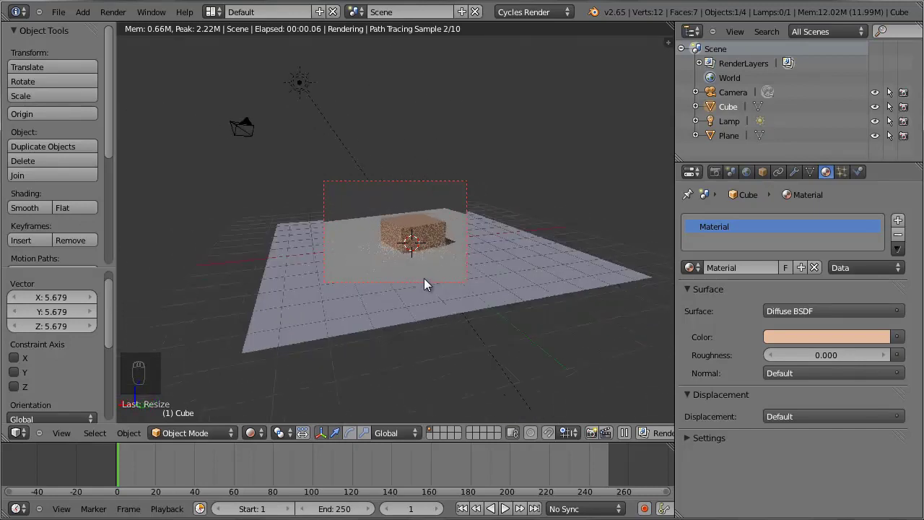
{"action": "left_click_drag", "start_coordinate": [380, 276], "coordinate": [549, 289]}
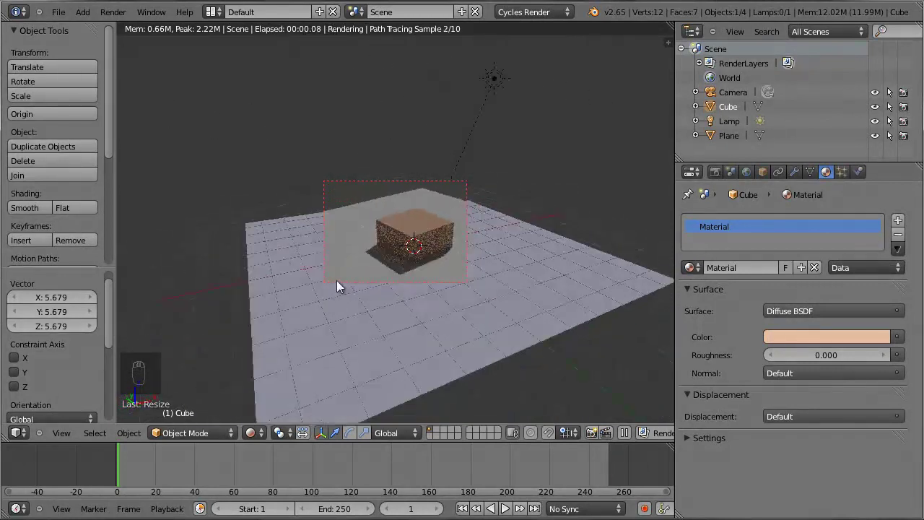
{"action": "right_click", "coordinate": [398, 239]}
{"action": "left_click_drag", "start_coordinate": [410, 240], "coordinate": [482, 240]}
{"action": "key", "text": "g"}
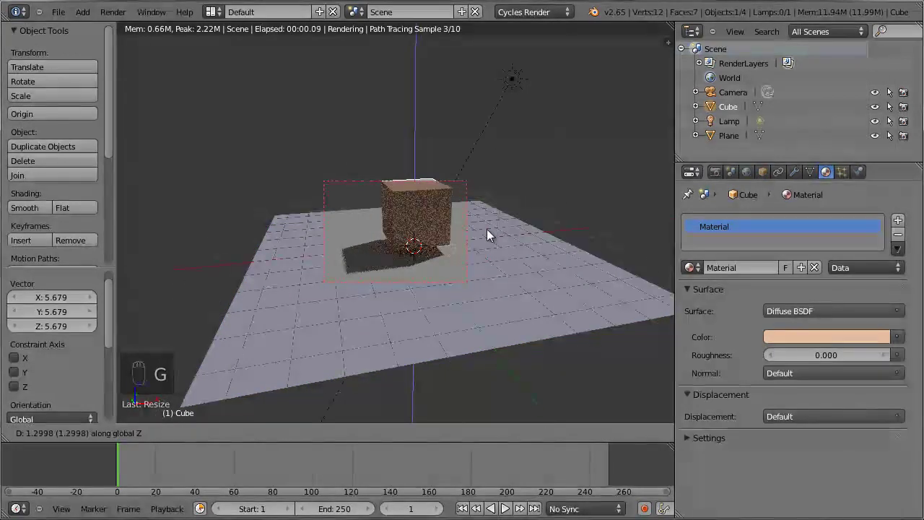
{"action": "left_click", "coordinate": [476, 251]}
Raise the cube 1.327 units along Z so it rests on the ground plane
{"action": "middle_click", "coordinate": [477, 254]}
{"action": "middle_click", "coordinate": [481, 246]}
{"action": "middle_click", "coordinate": [477, 215]}
{"action": "left_click_drag", "start_coordinate": [439, 233], "coordinate": [504, 274]}
{"action": "middle_click", "coordinate": [504, 273]}
{"action": "middle_click", "coordinate": [355, 306]}
{"action": "middle_click", "coordinate": [303, 309]}
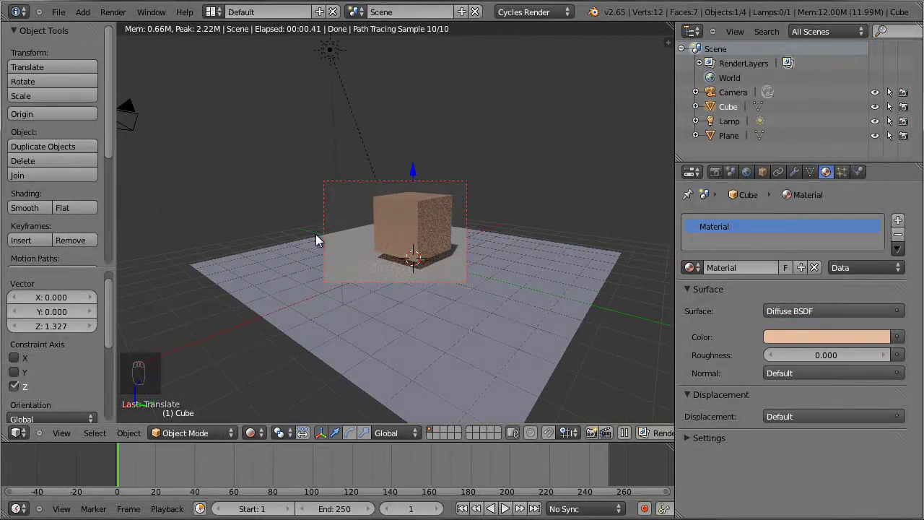
{"action": "middle_click", "coordinate": [335, 161]}
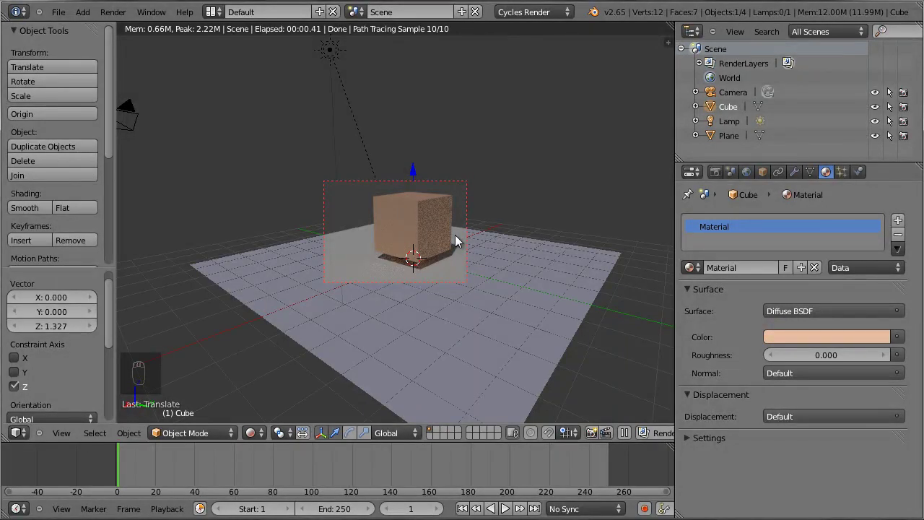
{"action": "key", "text": "ctrl+n"}
{"action": "key", "text": "ctrl+b"}
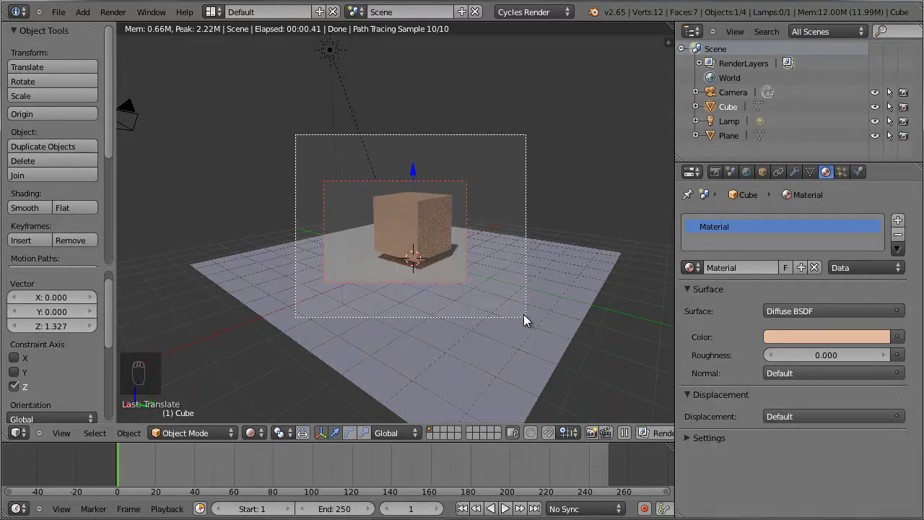
Confirm the new render border and set its X range to 287–572
{"action": "middle_click", "coordinate": [482, 313]}
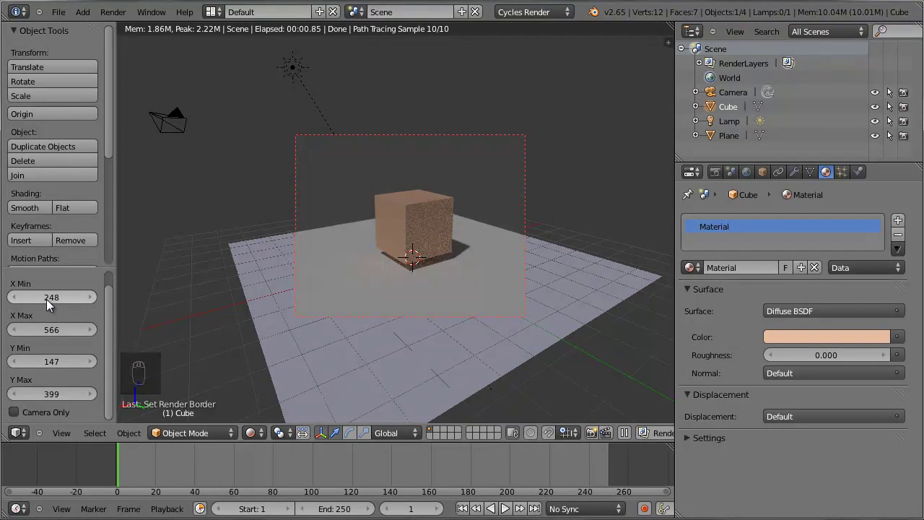
{"action": "left_click_drag", "start_coordinate": [54, 308], "coordinate": [60, 304]}
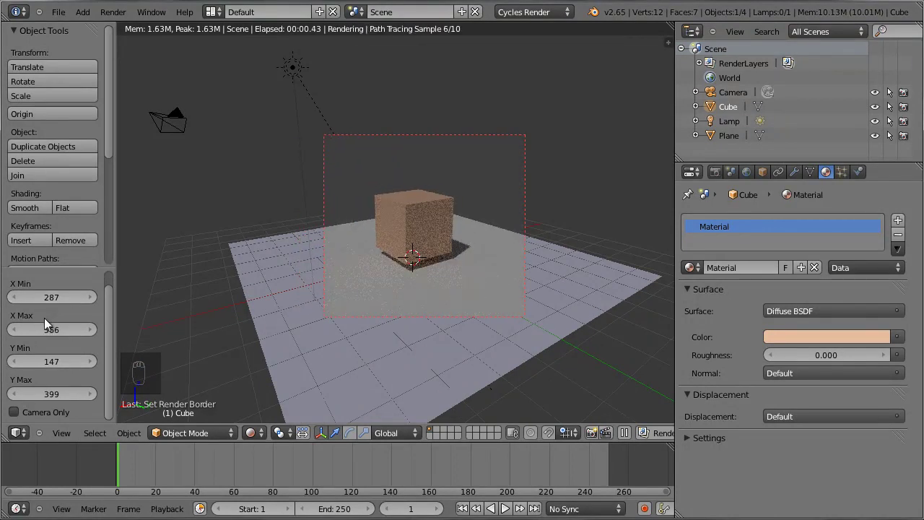
{"action": "left_click_drag", "start_coordinate": [56, 336], "coordinate": [48, 359]}
{"action": "middle_click", "coordinate": [48, 360]}
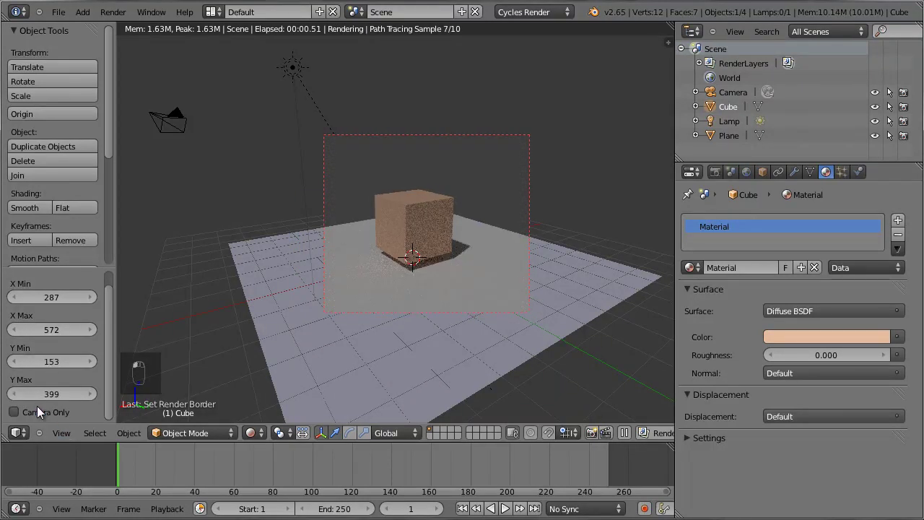
Set the render border's Y range to 153–402 around the raised cube
{"action": "middle_click", "coordinate": [50, 403]}
{"action": "middle_click", "coordinate": [60, 401]}
{"action": "left_click_drag", "start_coordinate": [63, 400], "coordinate": [353, 285]}
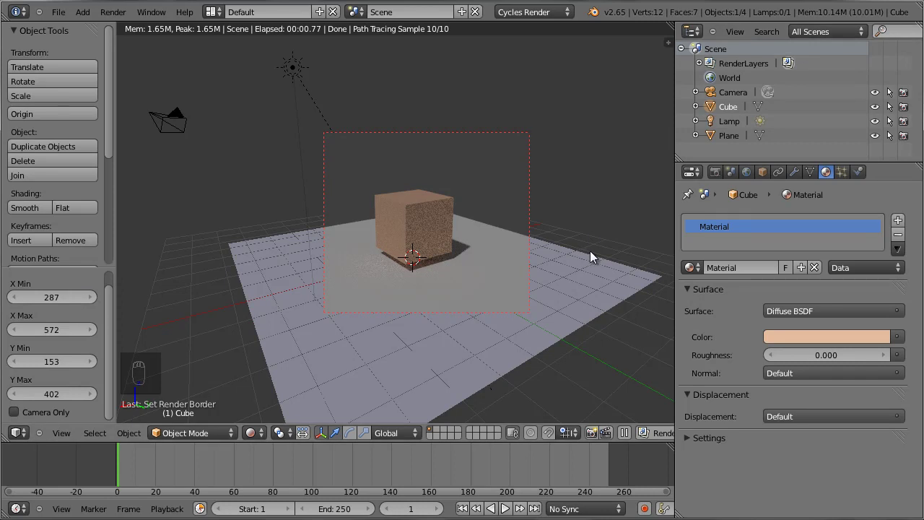
{"action": "left_click_drag", "start_coordinate": [80, 296], "coordinate": [116, 285]}
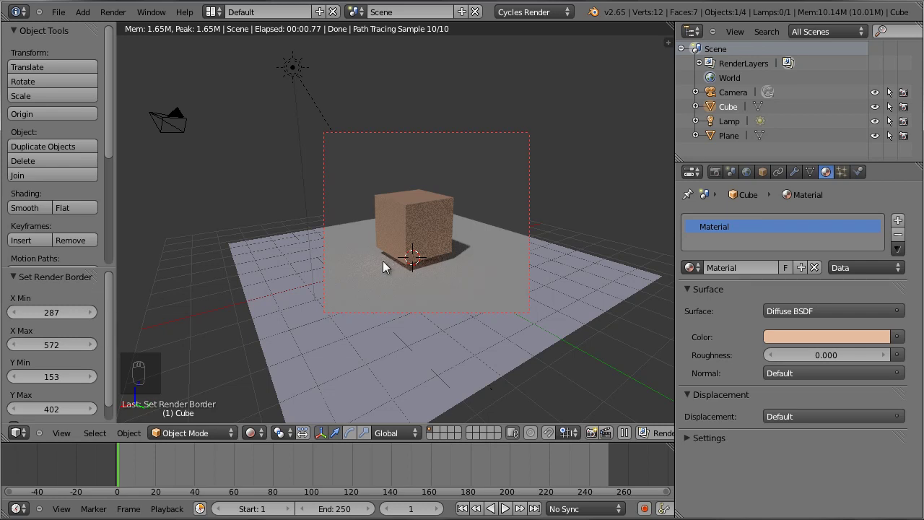
Add a second plane, Plane.001, at the origin and inspect the cube's shadow
{"action": "key", "text": "shift+a"}
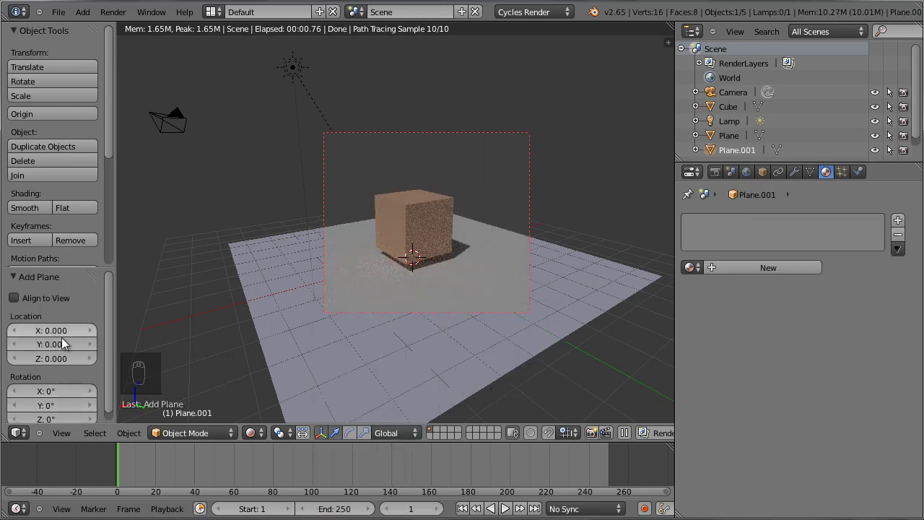
{"action": "left_click_drag", "start_coordinate": [16, 280], "coordinate": [23, 284]}
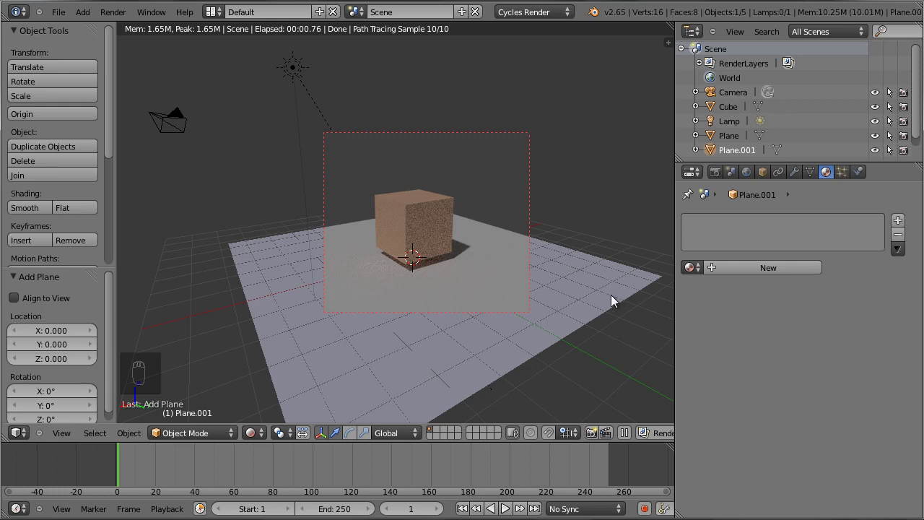
{"action": "left_click_drag", "start_coordinate": [589, 305], "coordinate": [526, 288]}
{"action": "middle_click", "coordinate": [522, 298]}
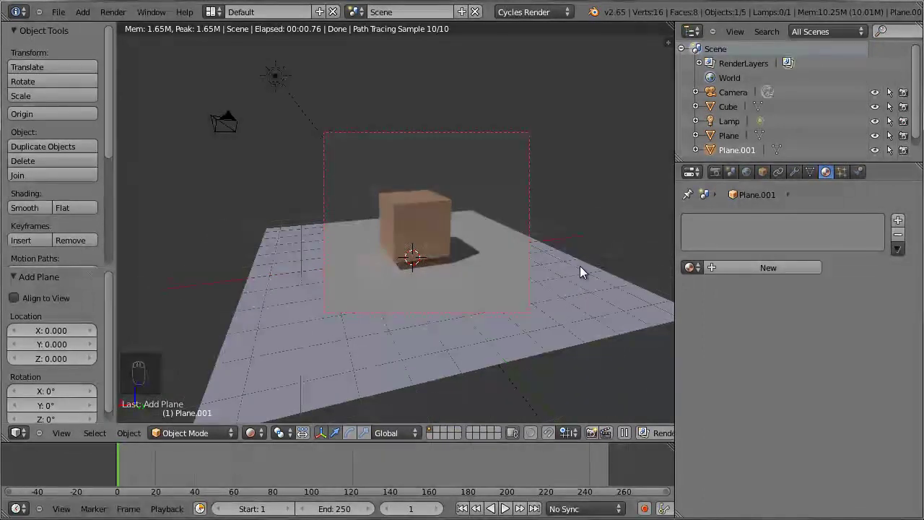
{"action": "left_click_drag", "start_coordinate": [598, 274], "coordinate": [687, 423]}
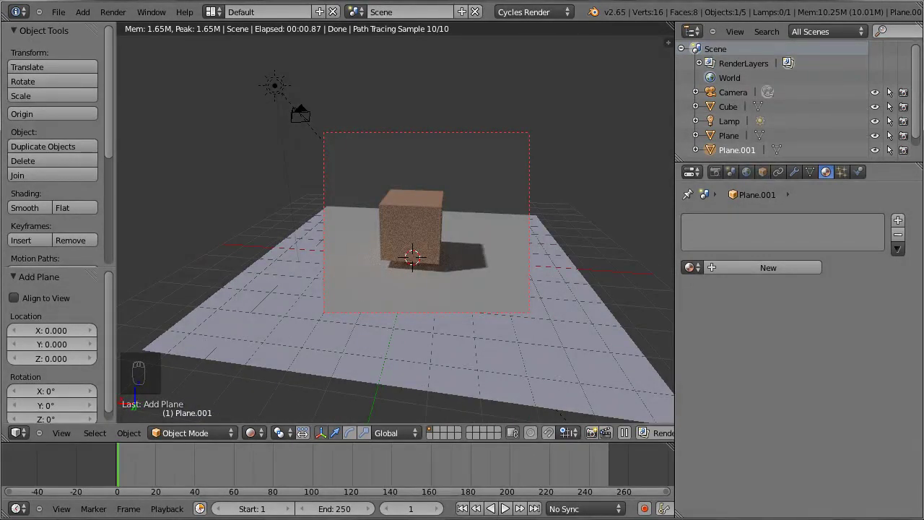